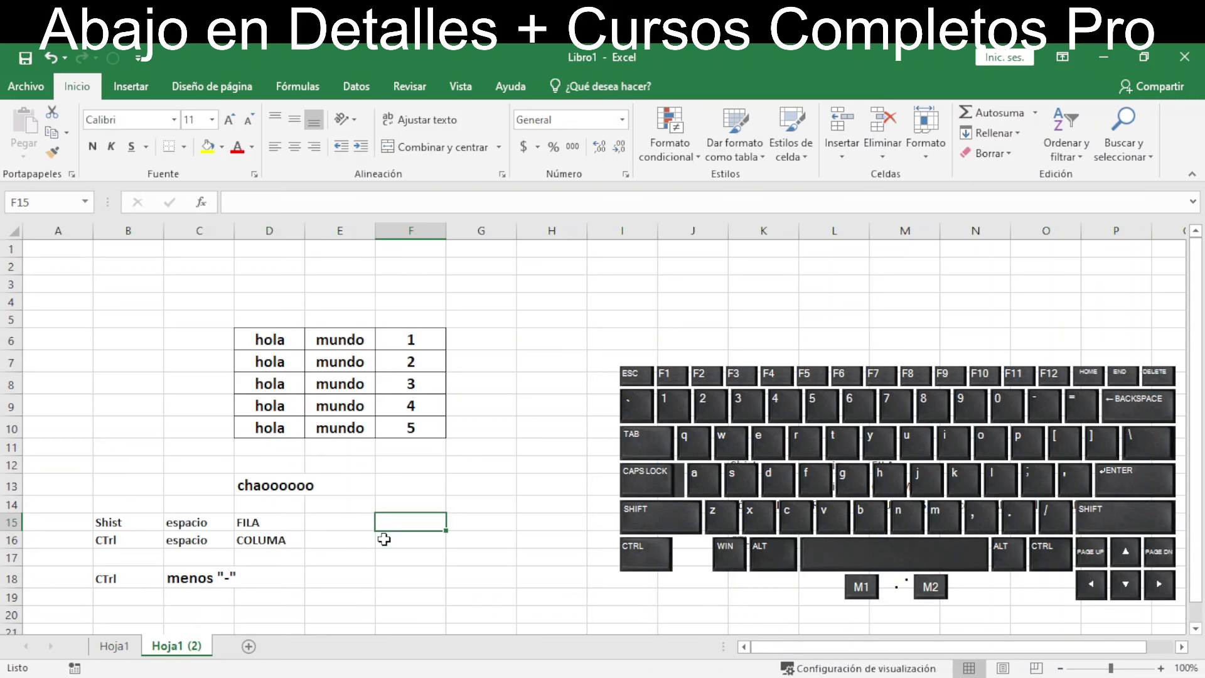
# Select the whole of column F via Ctrl+Space and delete it with Ctrl+minus, removing numbers 1–5
pyautogui.click(422, 484)
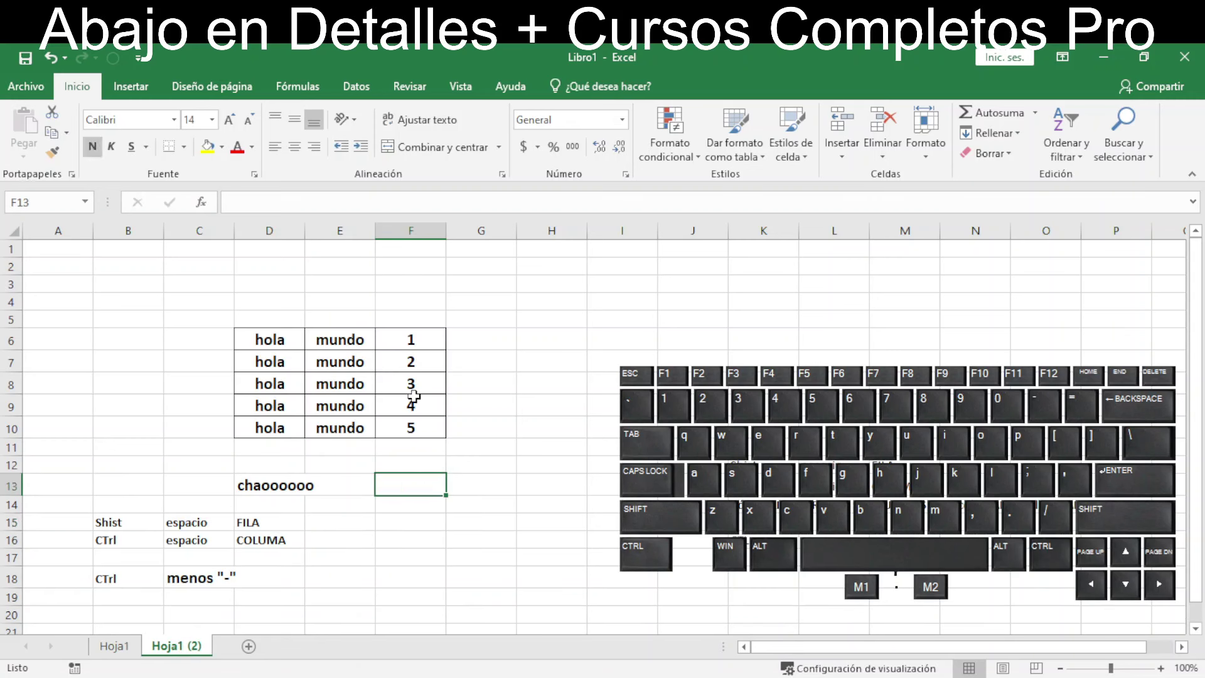
pyautogui.click(414, 342)
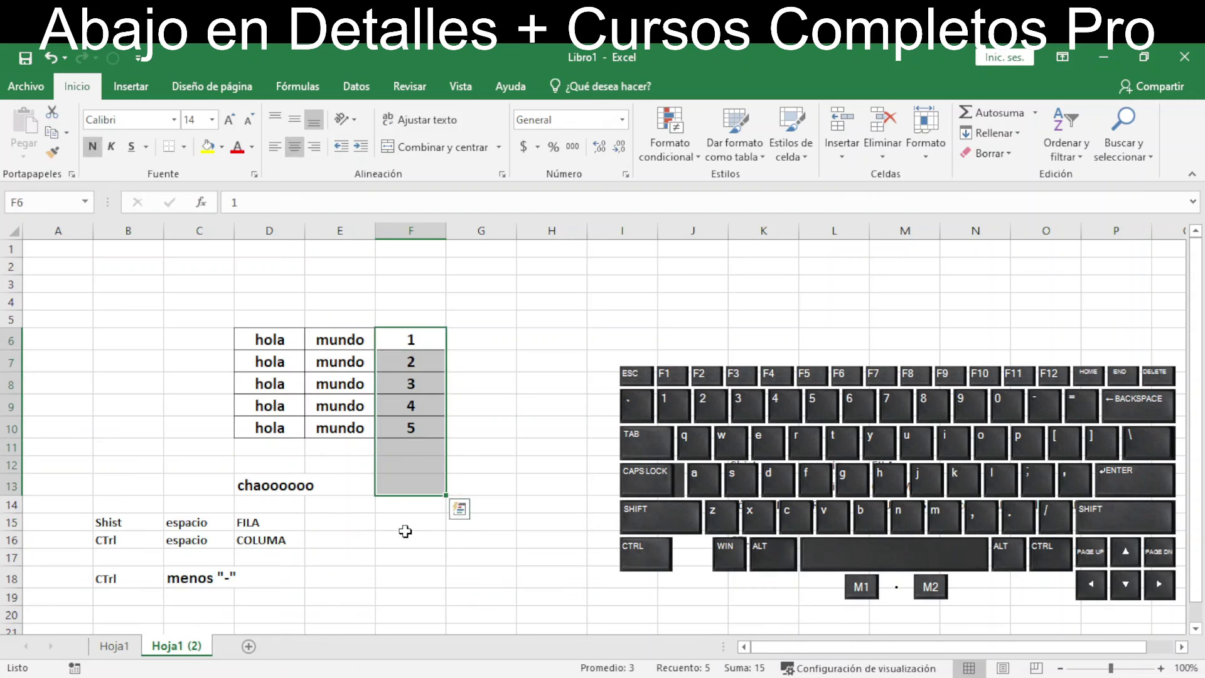
pyautogui.click(407, 532)
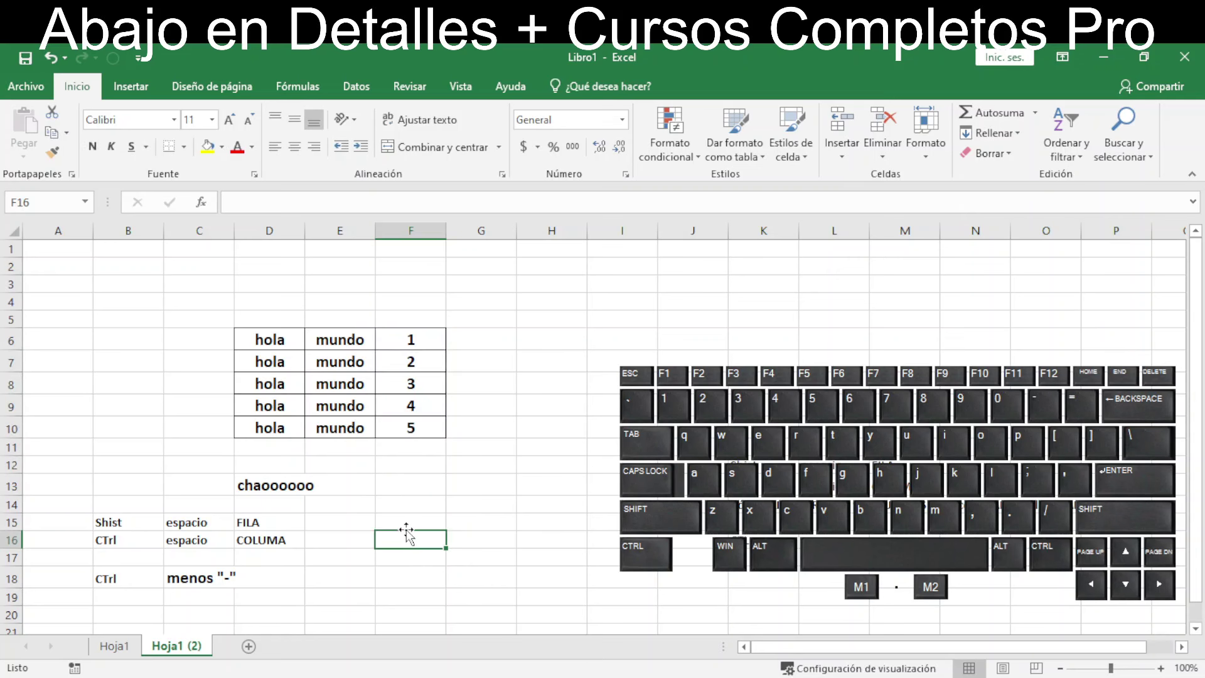
pyautogui.press('ctrl+space')
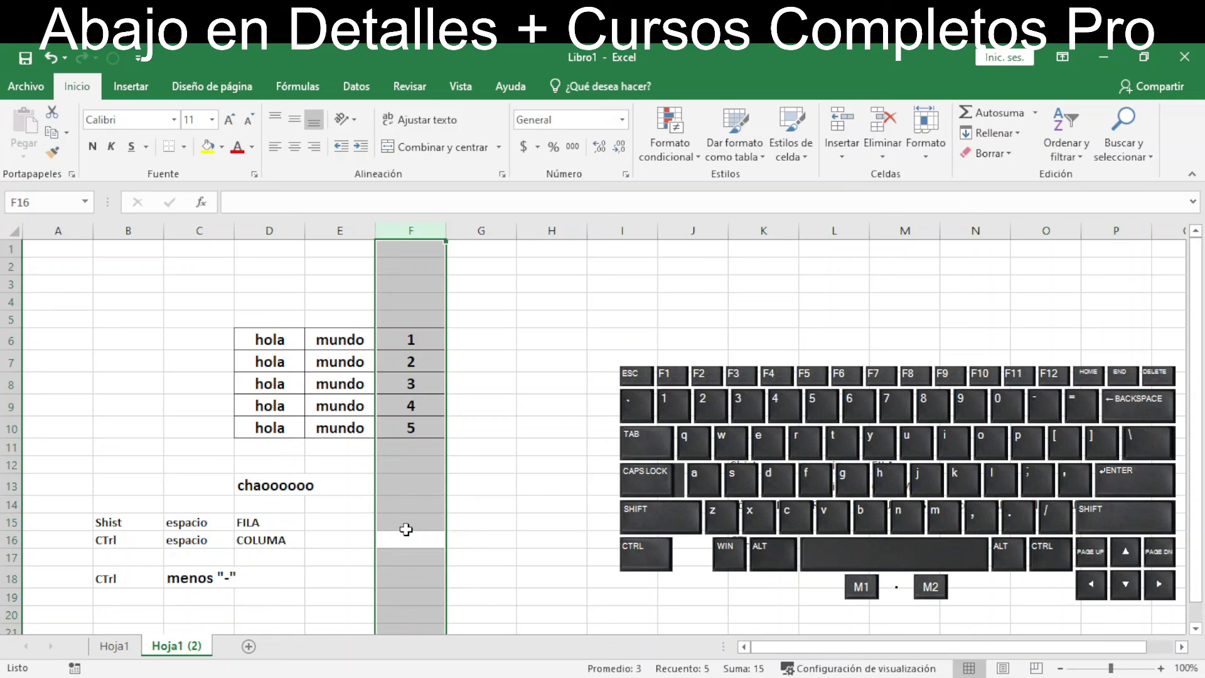
pyautogui.press('ctrl+-')
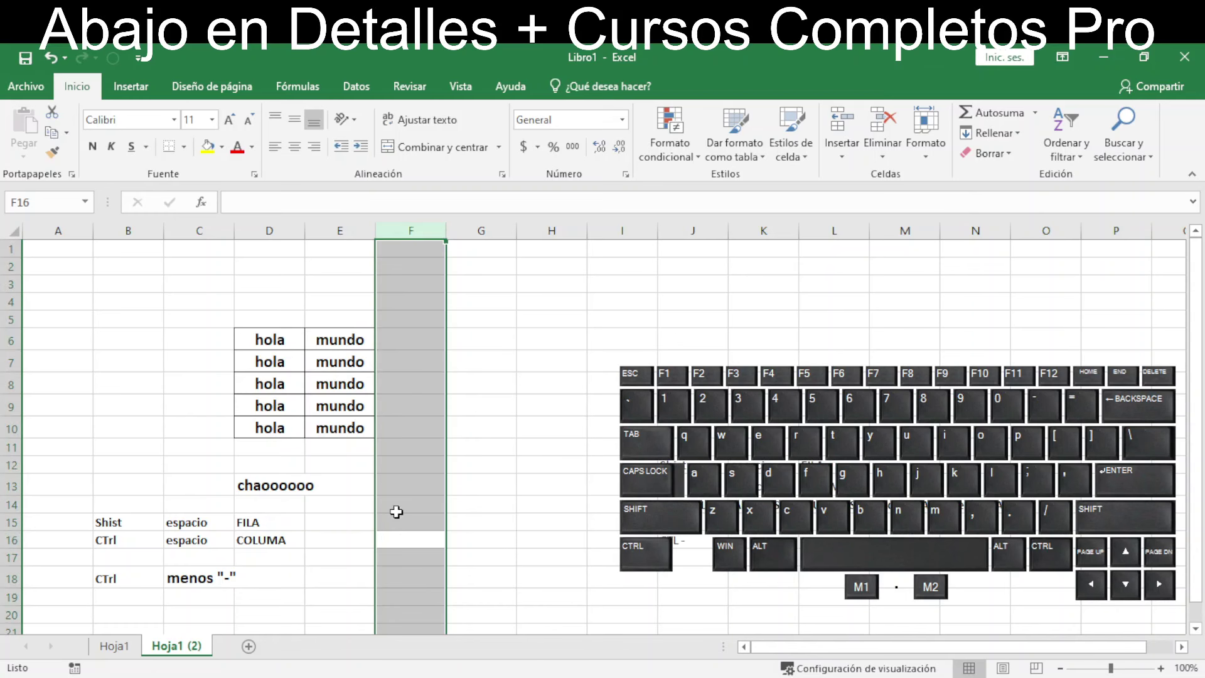
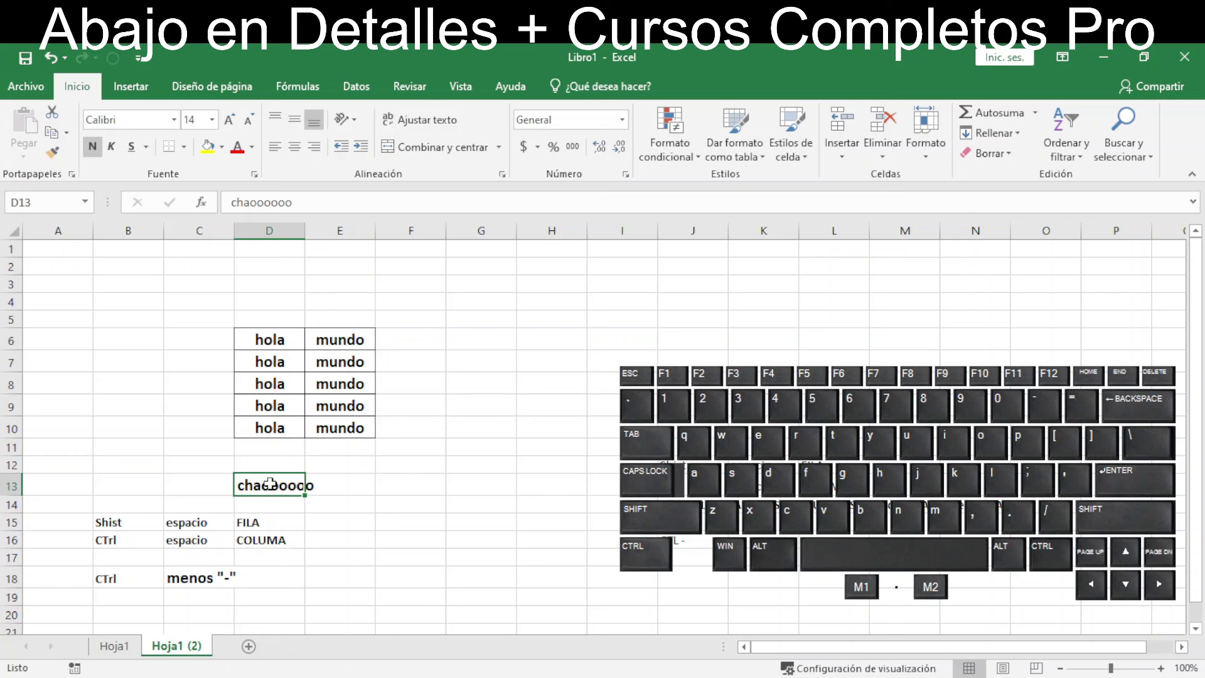
# Select row 13 via Shift+Space and delete it with Ctrl+minus, removing "chaooooo"
pyautogui.press('shift+space')
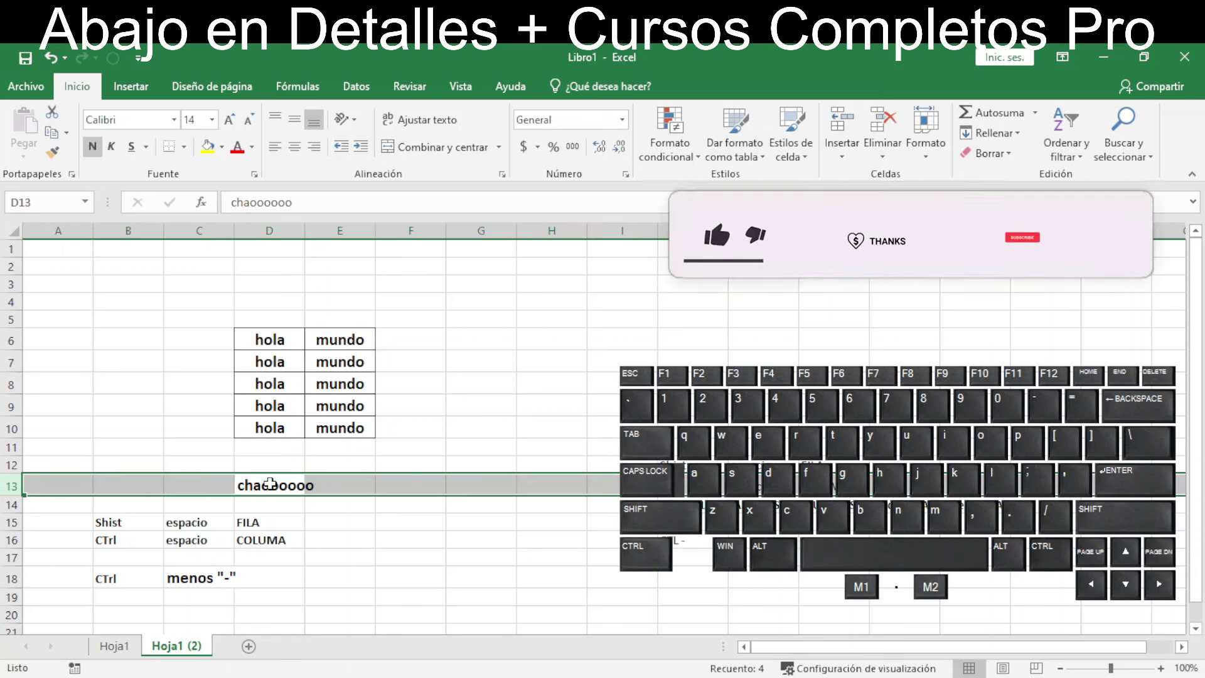
pyautogui.press('ctrl+-')
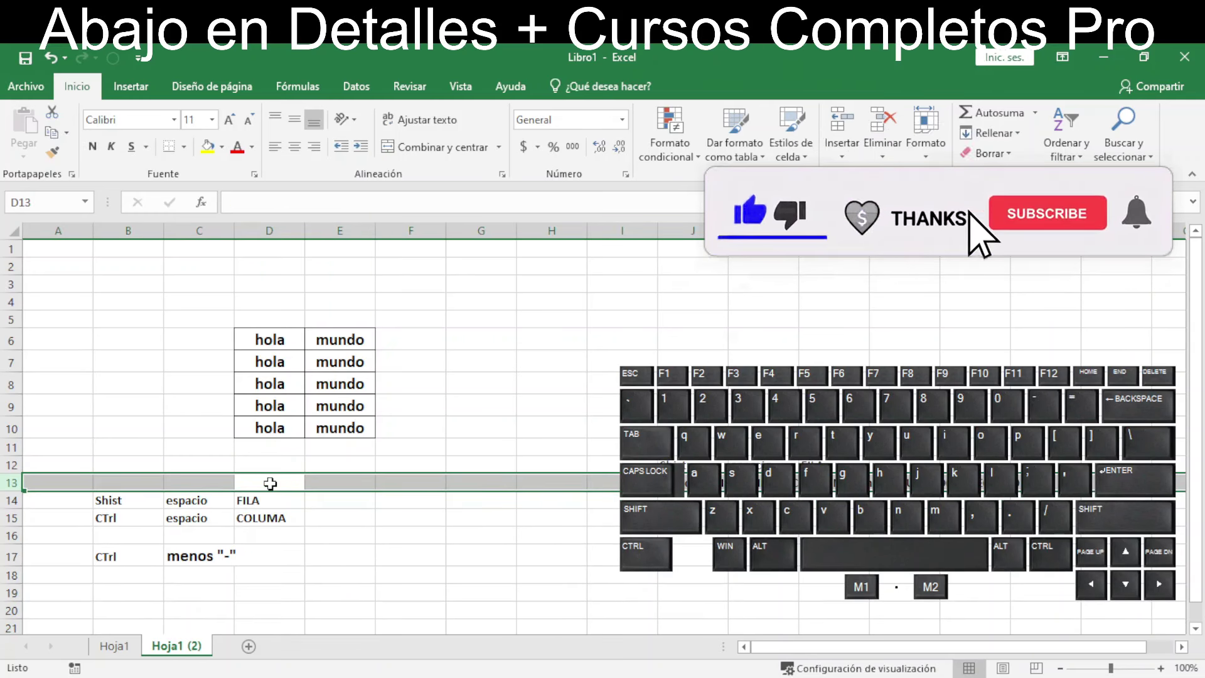